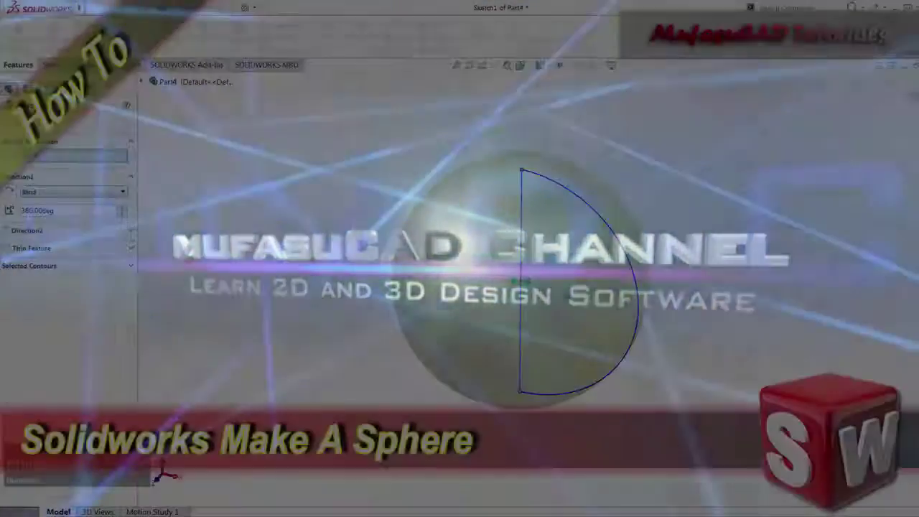
Begin Sketch1 on the Front Plane and choose the Centerpoint Arc tool for the semicircle
{"action": "key", "text": "Print"}
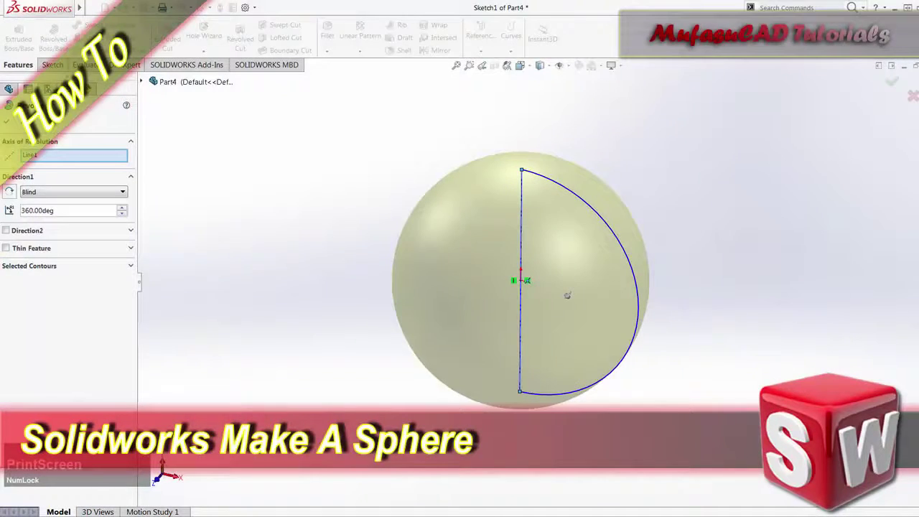
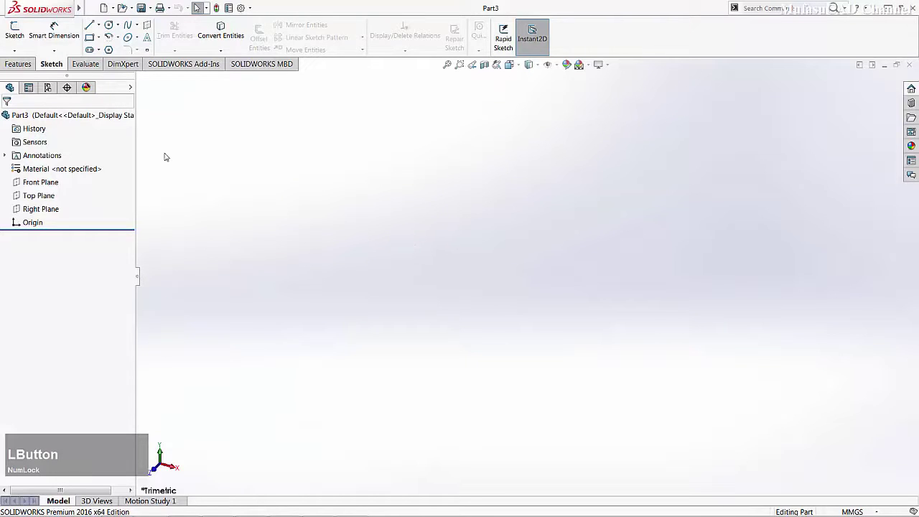
{"action": "left_click", "coordinate": [64, 67]}
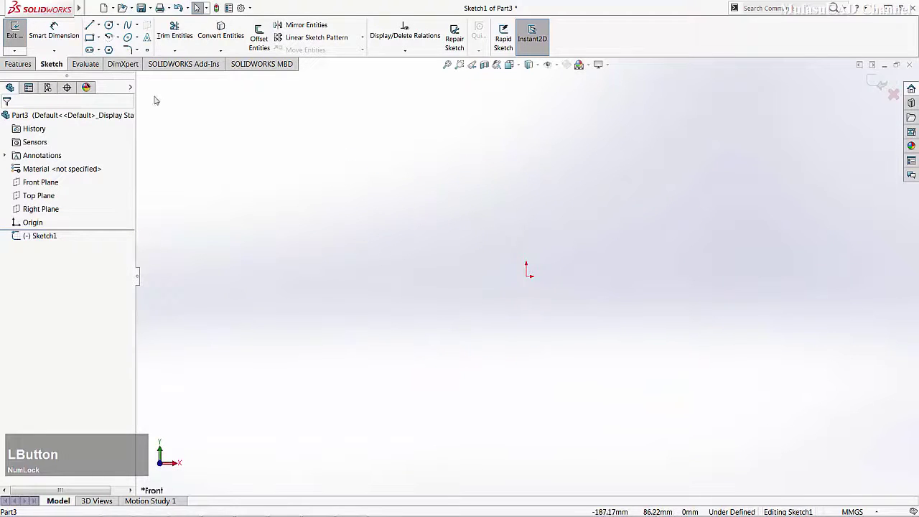
{"action": "left_click", "coordinate": [111, 35]}
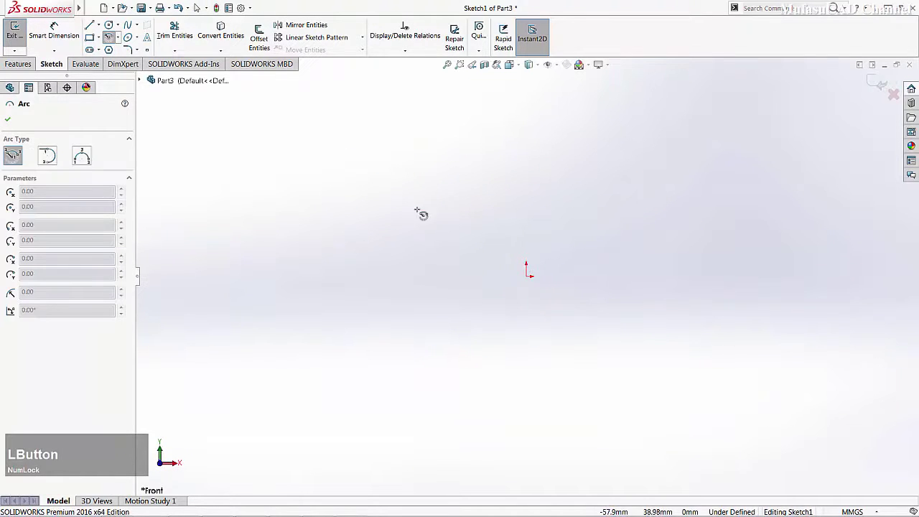
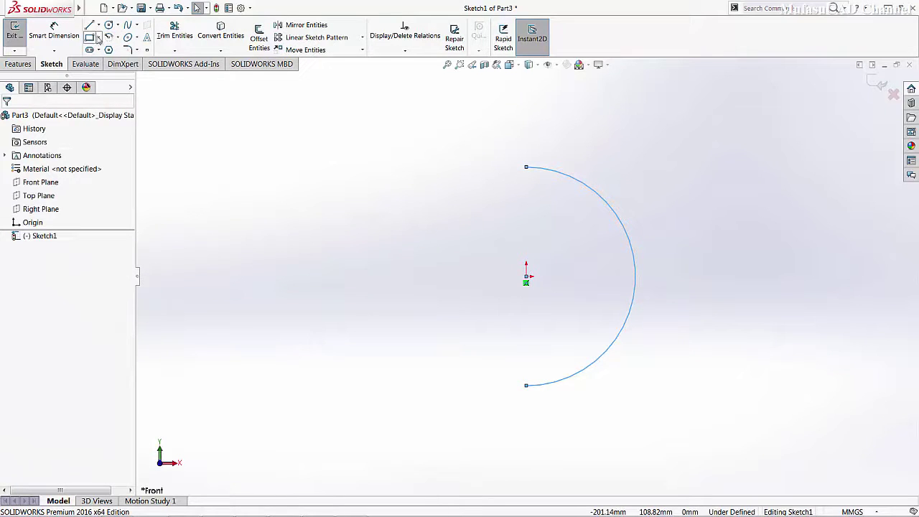
Add a vertical centerline and dimension the semicircle to R100 with a 200 mm height
{"action": "left_click", "coordinate": [103, 30]}
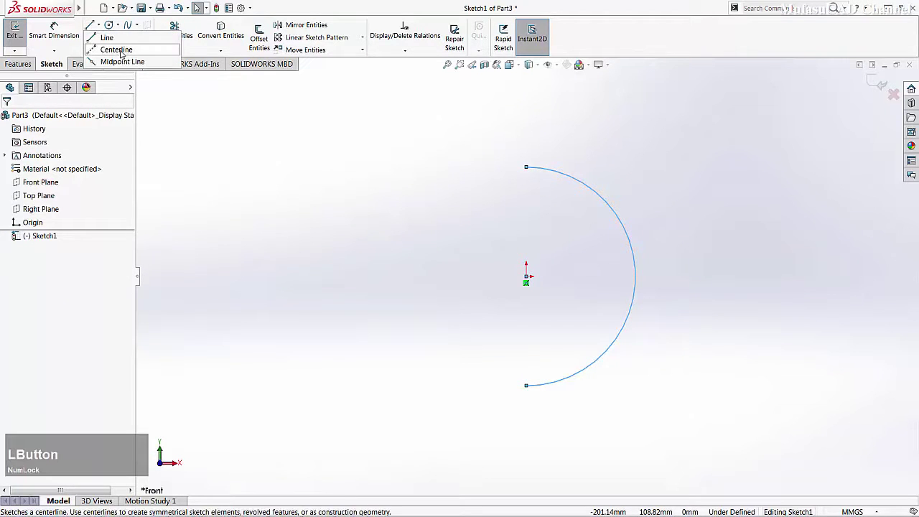
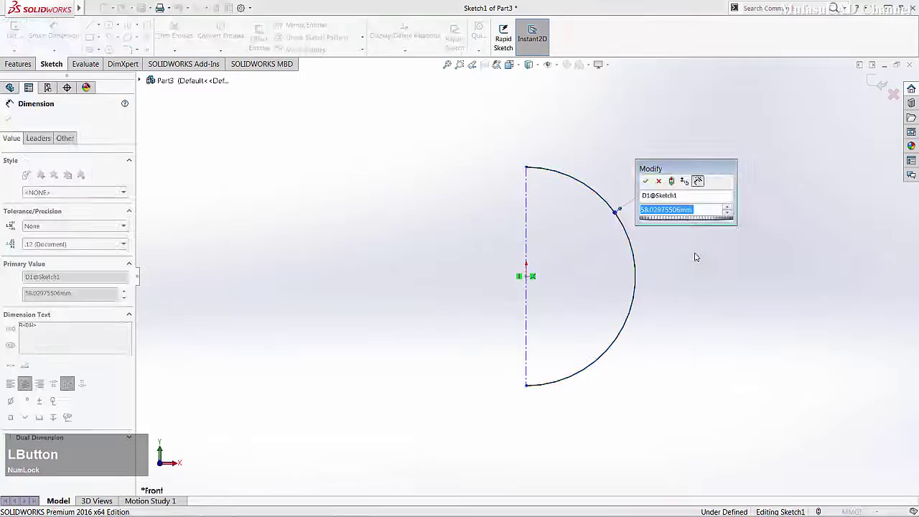
{"action": "type", "text": "100"}
{"action": "left_click", "coordinate": [650, 183]}
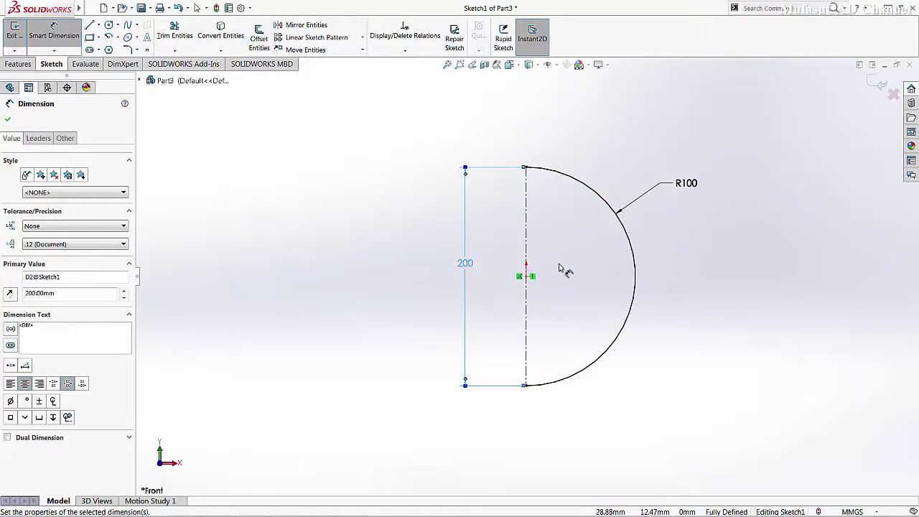
Create Revolve1 by revolving the semicircle 360° about the centerline into a sphere
{"action": "left_click", "coordinate": [20, 64]}
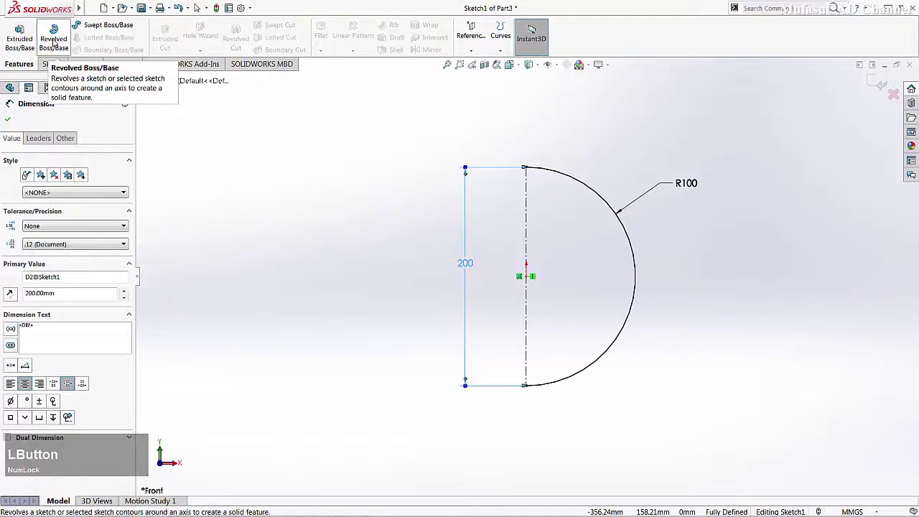
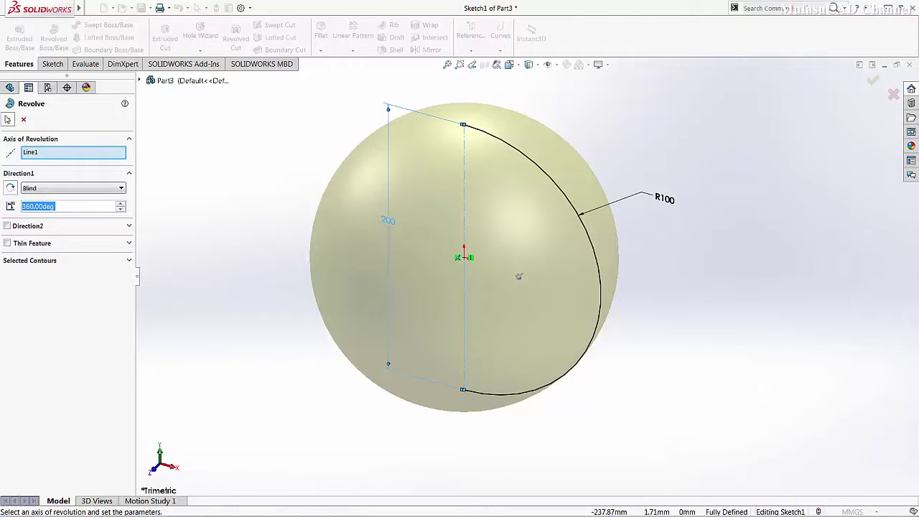
{"action": "left_click", "coordinate": [8, 120]}
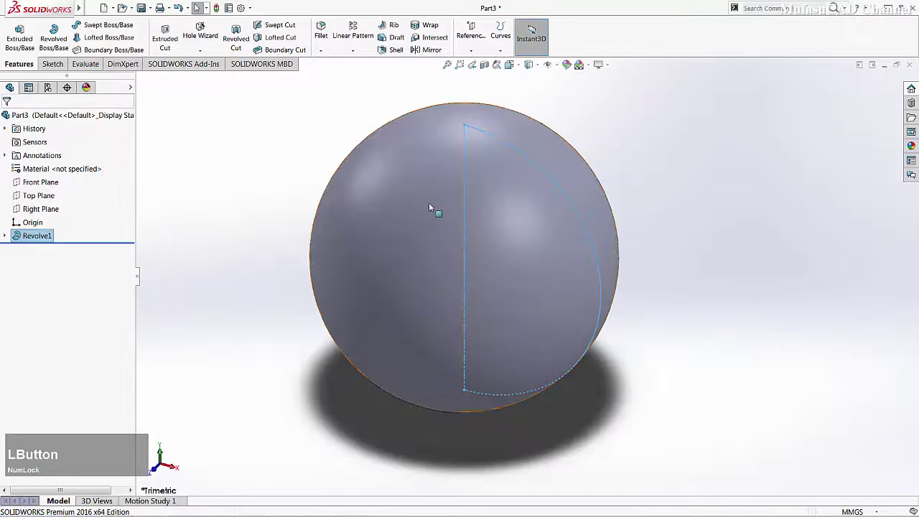
{"action": "middle_click", "coordinate": [404, 235]}
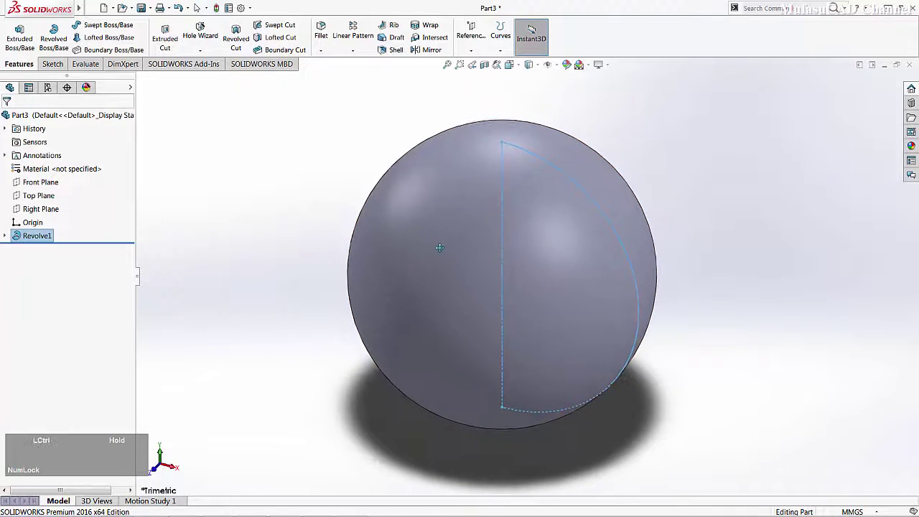
{"action": "left_click", "coordinate": [664, 172]}
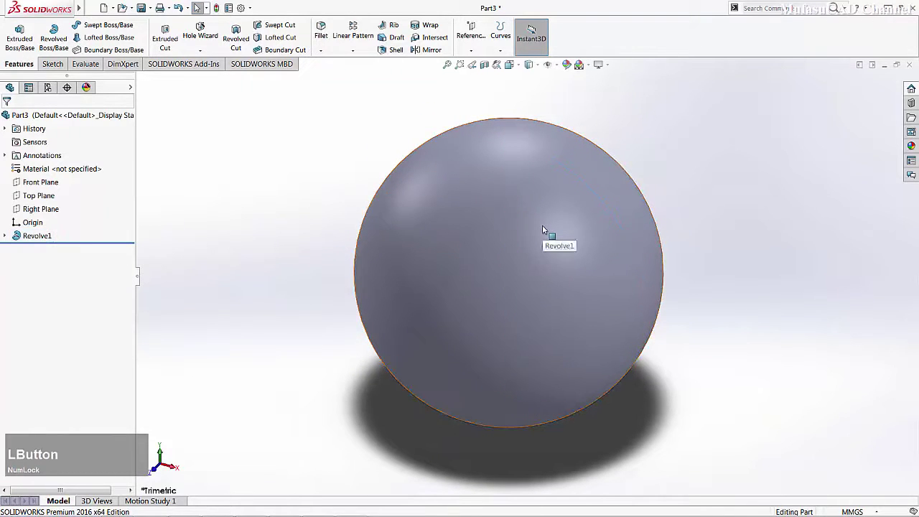
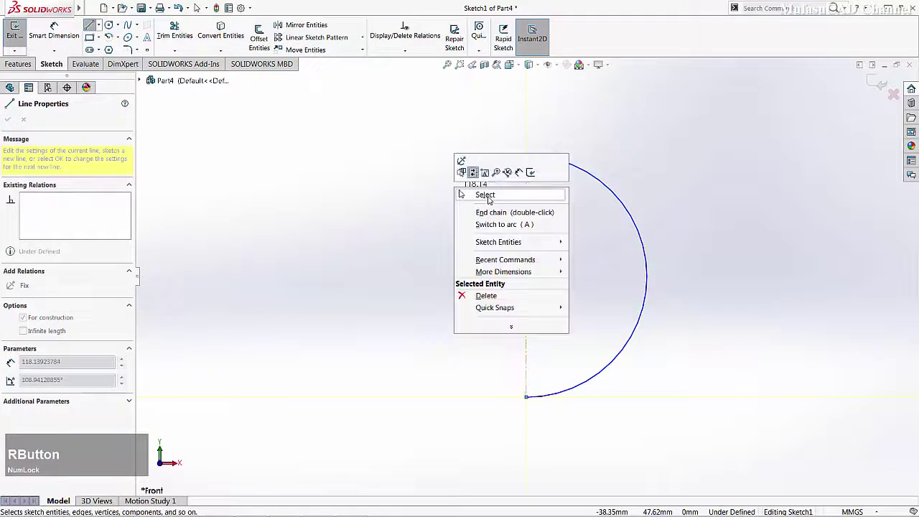
Start a Revolved Boss/Base on the arc-and-centerline sketch in Part4
{"action": "left_click", "coordinate": [464, 192]}
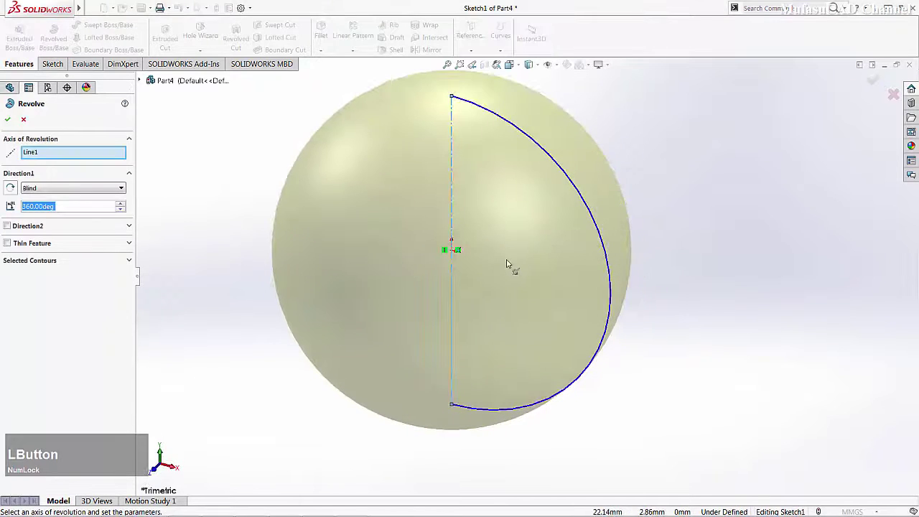
Confirm the 360° revolve into the Revolve1 sphere and inspect it in the view
{"action": "middle_click", "coordinate": [443, 243]}
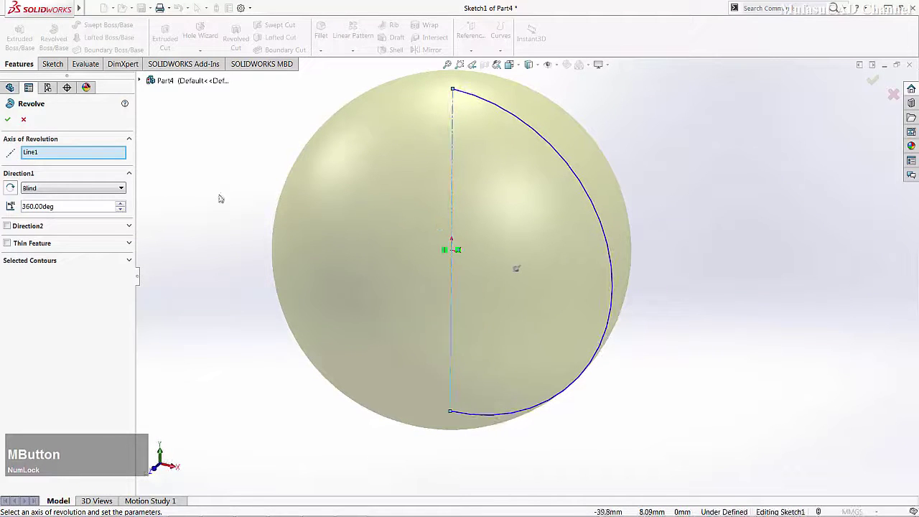
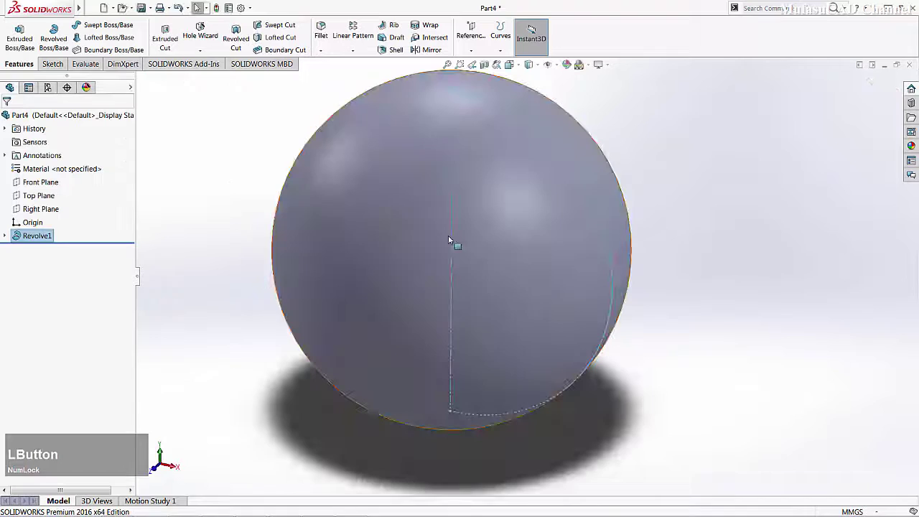
{"action": "middle_click", "coordinate": [447, 224]}
{"action": "scroll", "scroll_direction": "down", "scroll_amount": 3}
{"action": "scroll", "scroll_direction": "up", "scroll_amount": 3}
{"action": "left_click", "coordinate": [707, 229]}
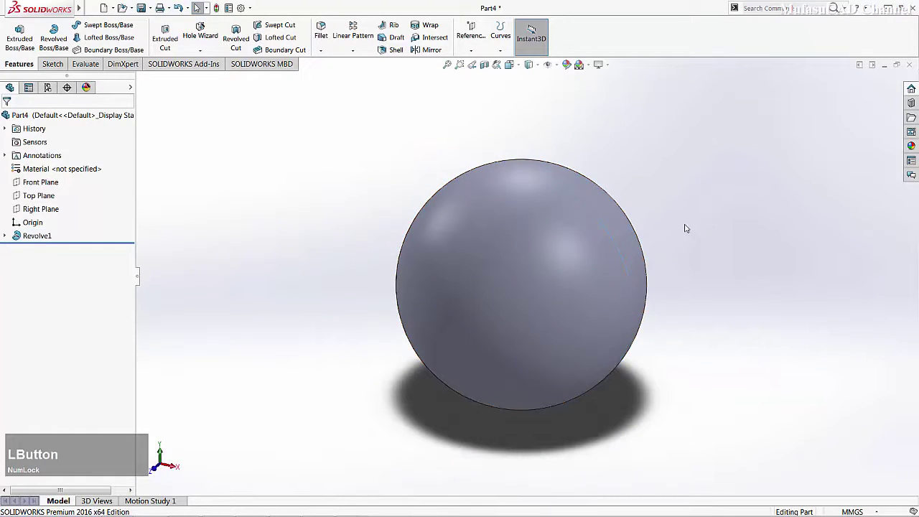